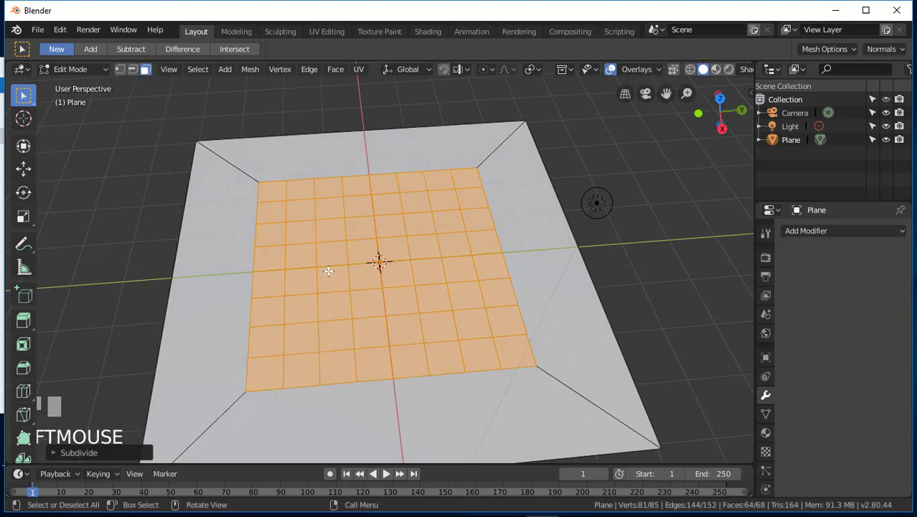
Delete the plane's inner faces to leave a circular hole, then inspect it from several angles
{"action": "key", "text": "l"}
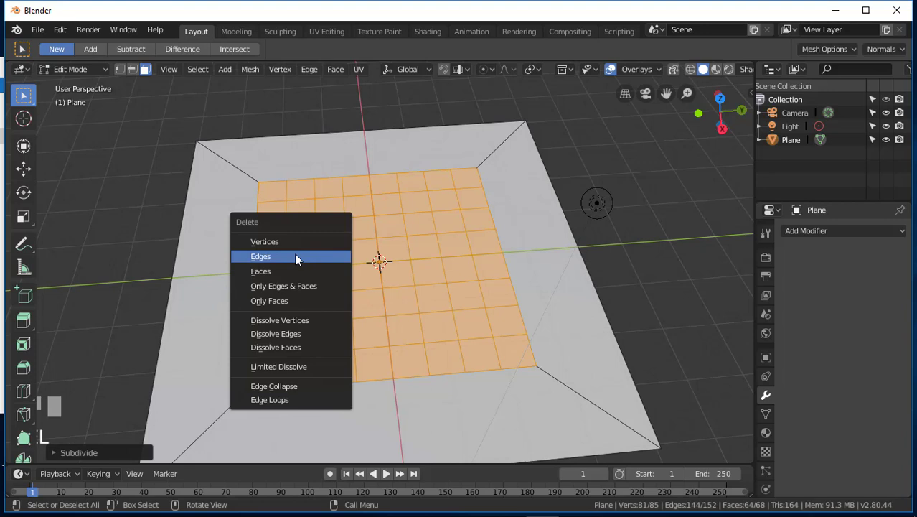
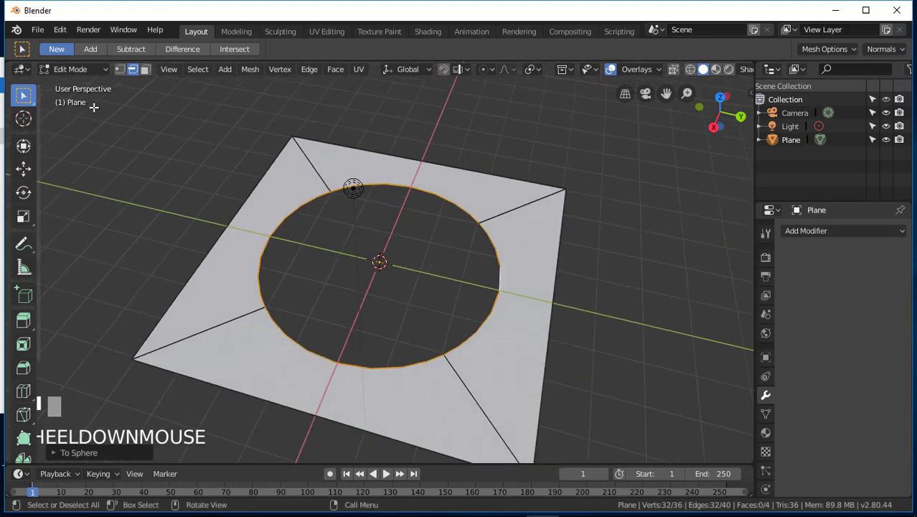
{"action": "left_click_drag", "start_coordinate": [84, 76], "coordinate": [83, 86]}
{"action": "left_click_drag", "start_coordinate": [339, 377], "coordinate": [329, 365]}
{"action": "left_click_drag", "start_coordinate": [332, 262], "coordinate": [384, 235]}
{"action": "left_click_drag", "start_coordinate": [421, 194], "coordinate": [563, 259]}
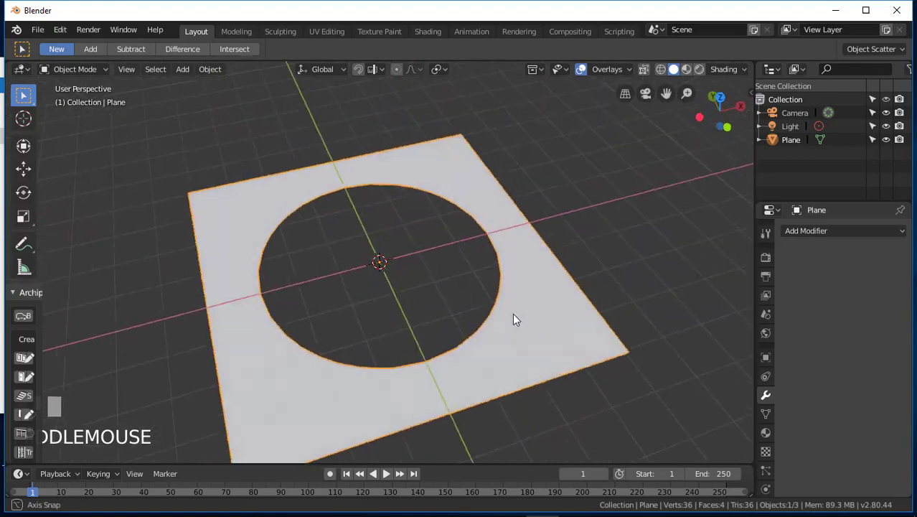
Orbit and zoom in on the hole's edge to inspect the plane before solidifying
{"action": "left_click_drag", "start_coordinate": [432, 330], "coordinate": [390, 323]}
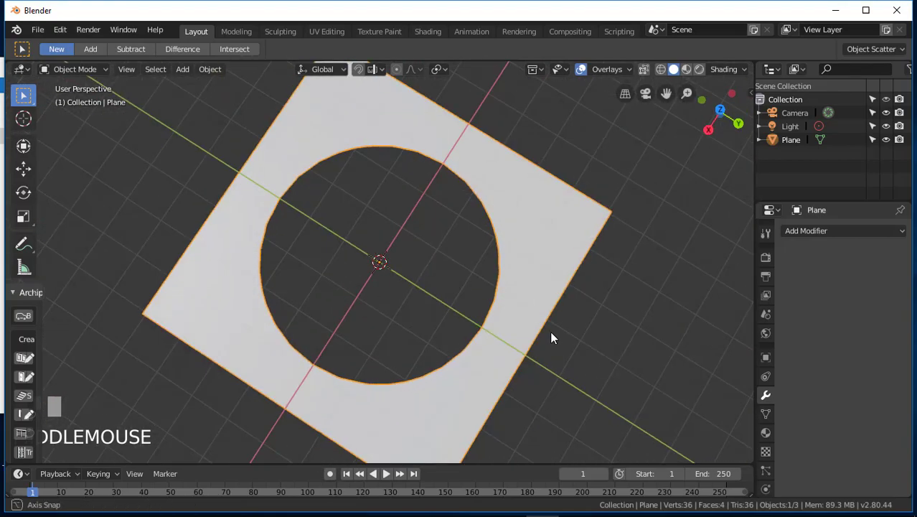
{"action": "left_click_drag", "start_coordinate": [552, 325], "coordinate": [570, 286]}
{"action": "left_click_drag", "start_coordinate": [638, 362], "coordinate": [639, 338]}
{"action": "scroll", "scroll_direction": "up", "scroll_amount": 3}
{"action": "left_click_drag", "start_coordinate": [486, 336], "coordinate": [531, 307]}
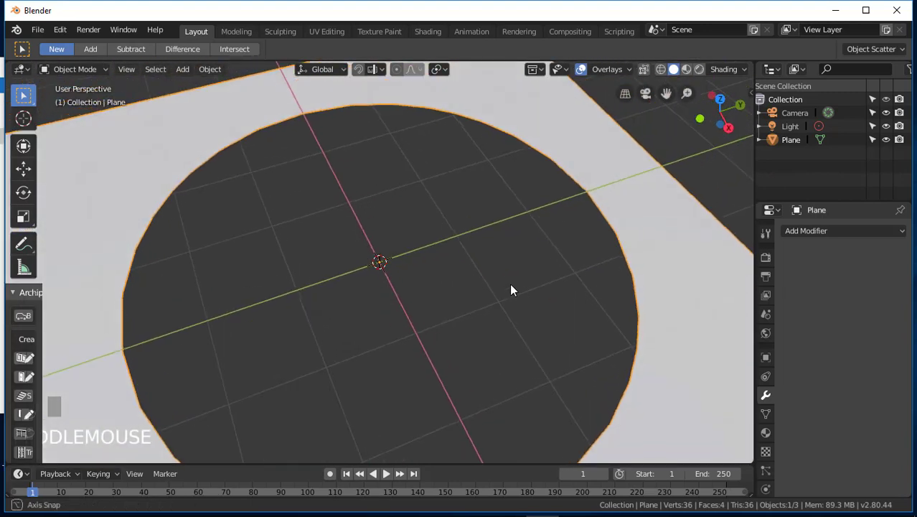
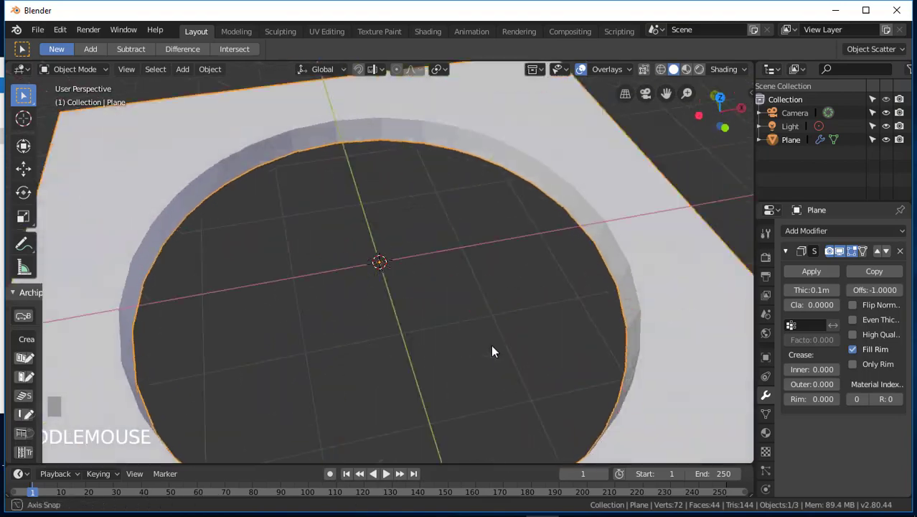
{"action": "left_click_drag", "start_coordinate": [567, 314], "coordinate": [705, 284]}
{"action": "middle_click", "coordinate": [706, 284]}
{"action": "scroll", "scroll_direction": "down", "scroll_amount": 3}
{"action": "left_click_drag", "start_coordinate": [627, 343], "coordinate": [626, 372]}
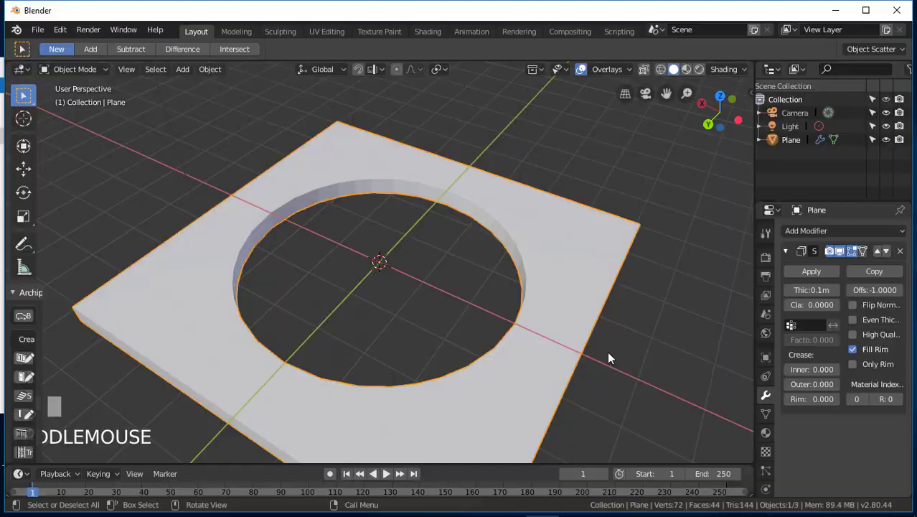